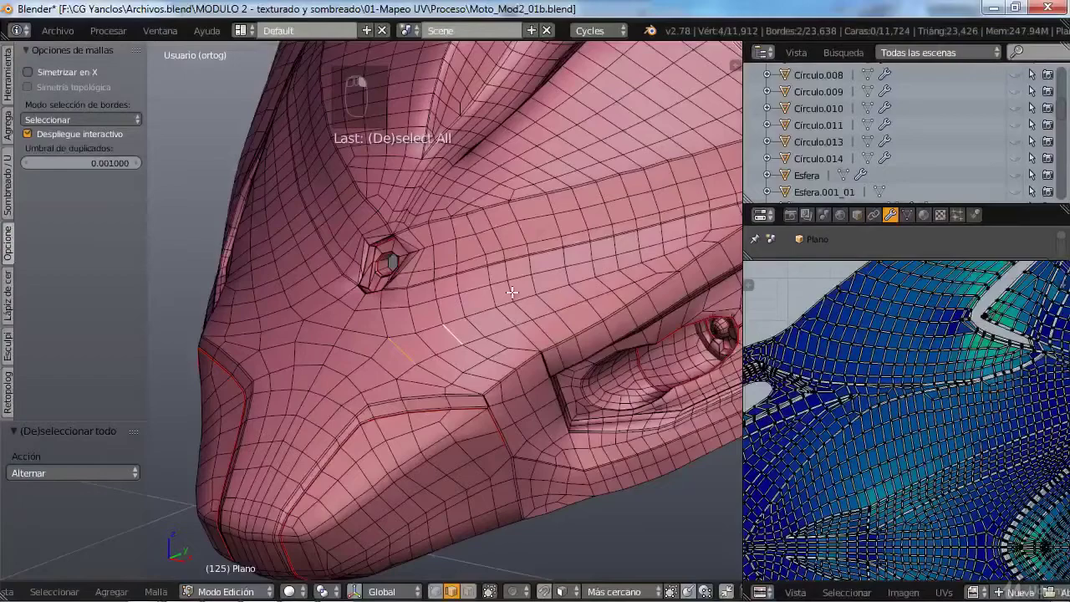
- Maximize the UV/Image Editor so the painted Color_Base atlas fills the window
{"action": "left_click_drag", "start_coordinate": [643, 369], "coordinate": [264, 463]}
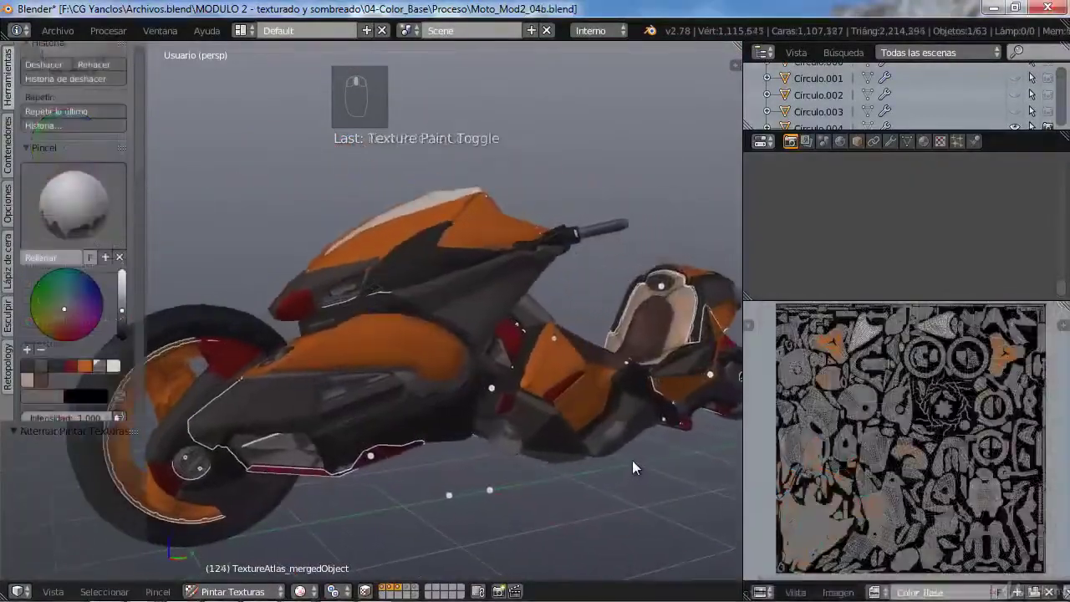